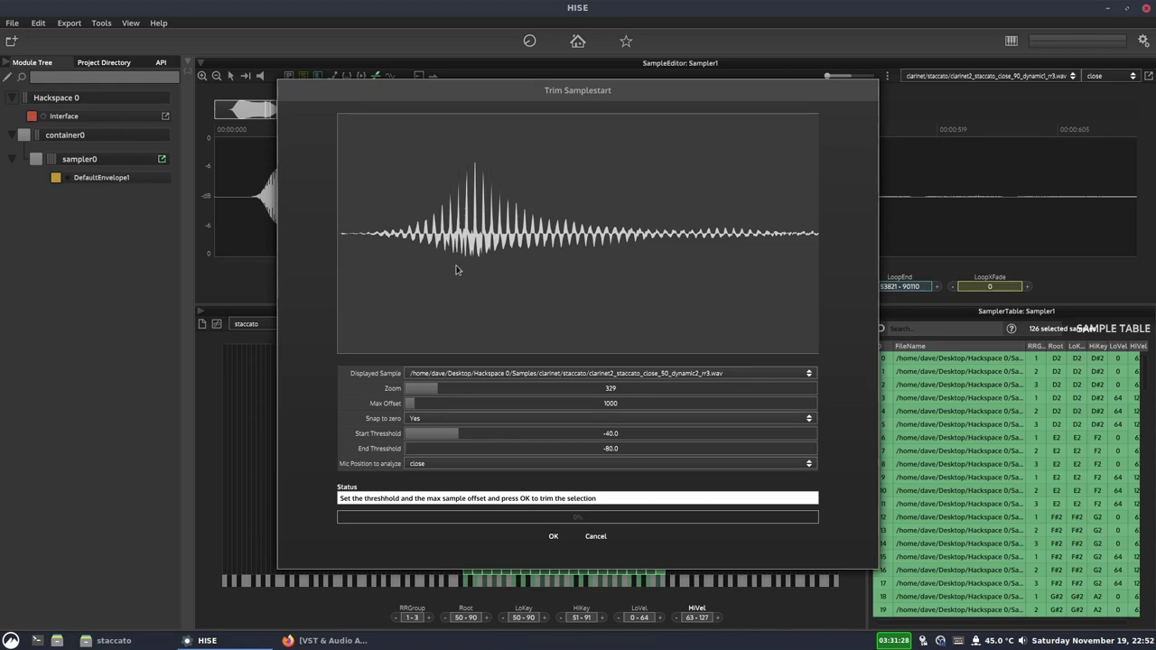
- Raise the Trim Samplestart maximum offset from 1000 to about 3798
click(413, 233)
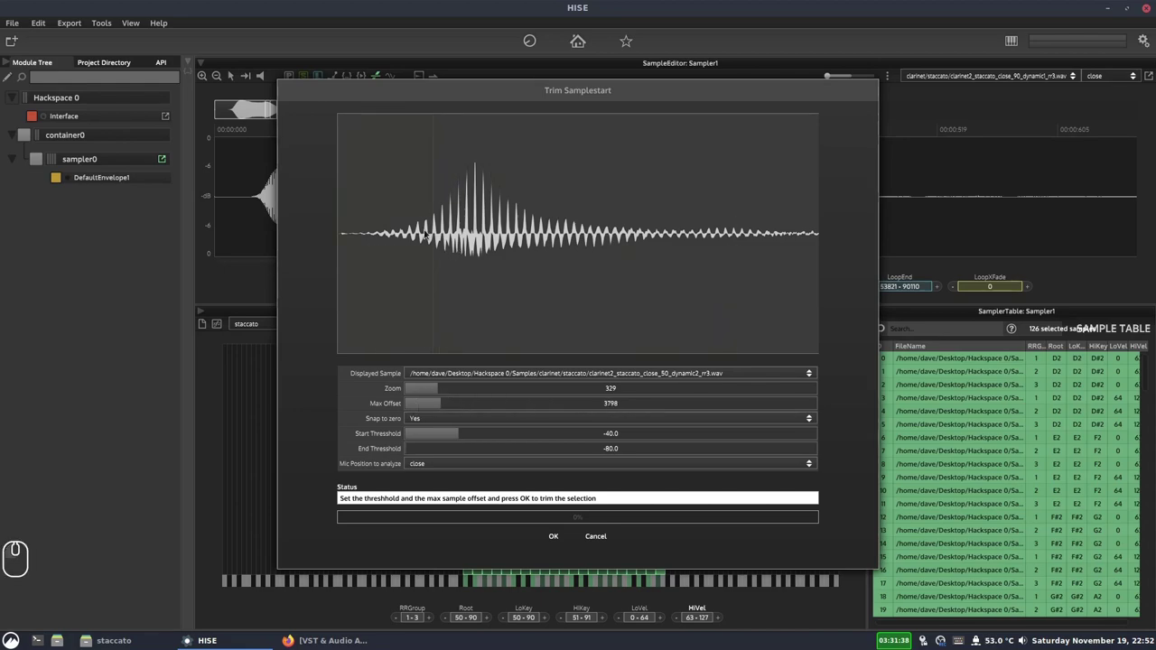
click(413, 233)
click(413, 233)
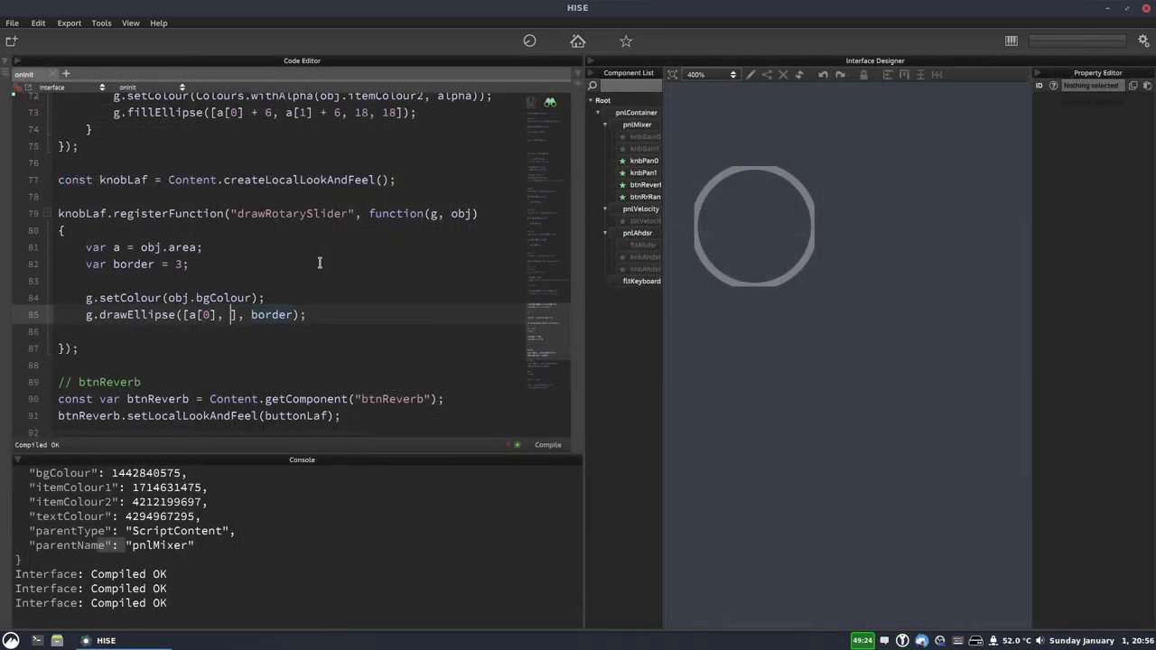
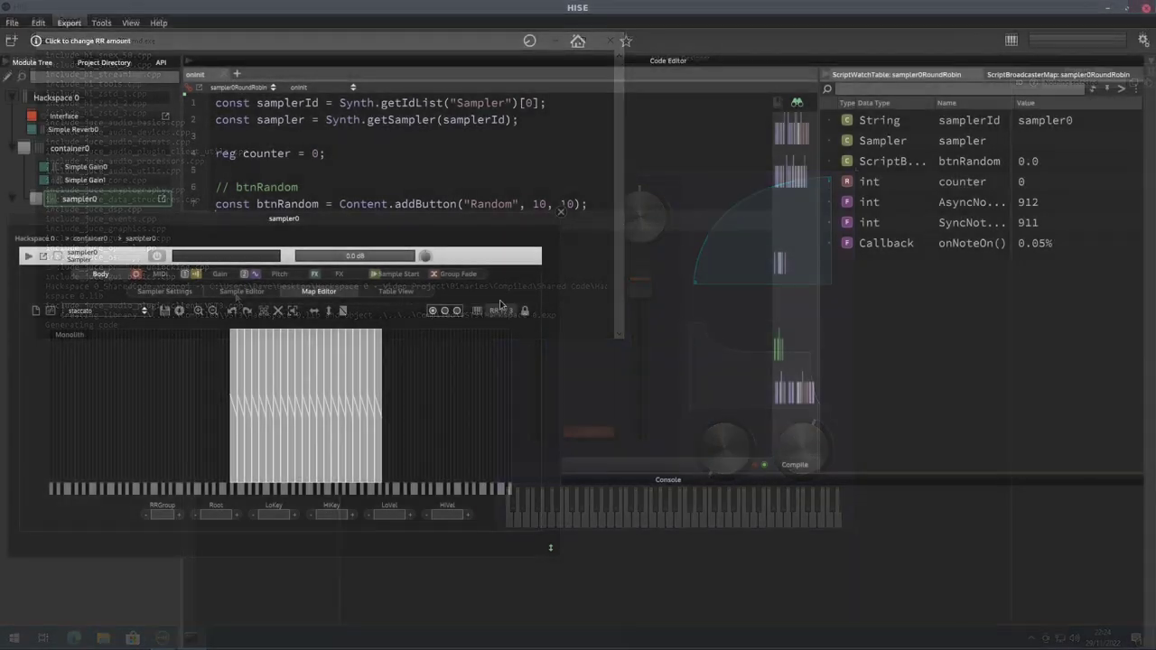
- Select the enableRoundRobin parameter placeholder so it can be replaced
double_click(561, 211)
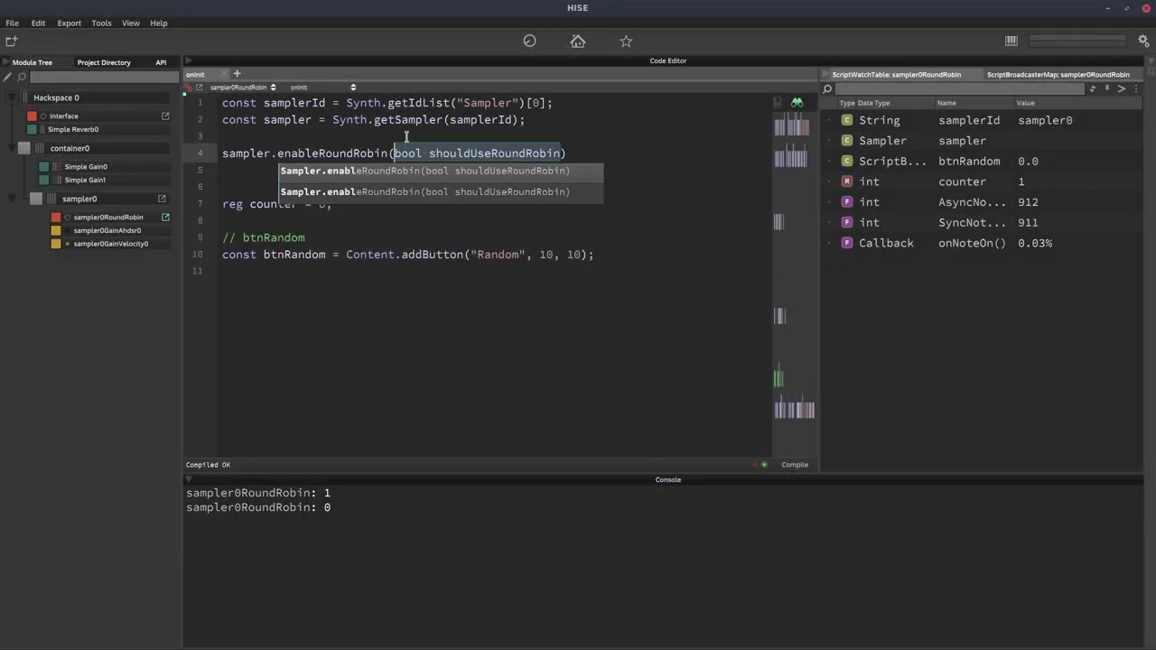
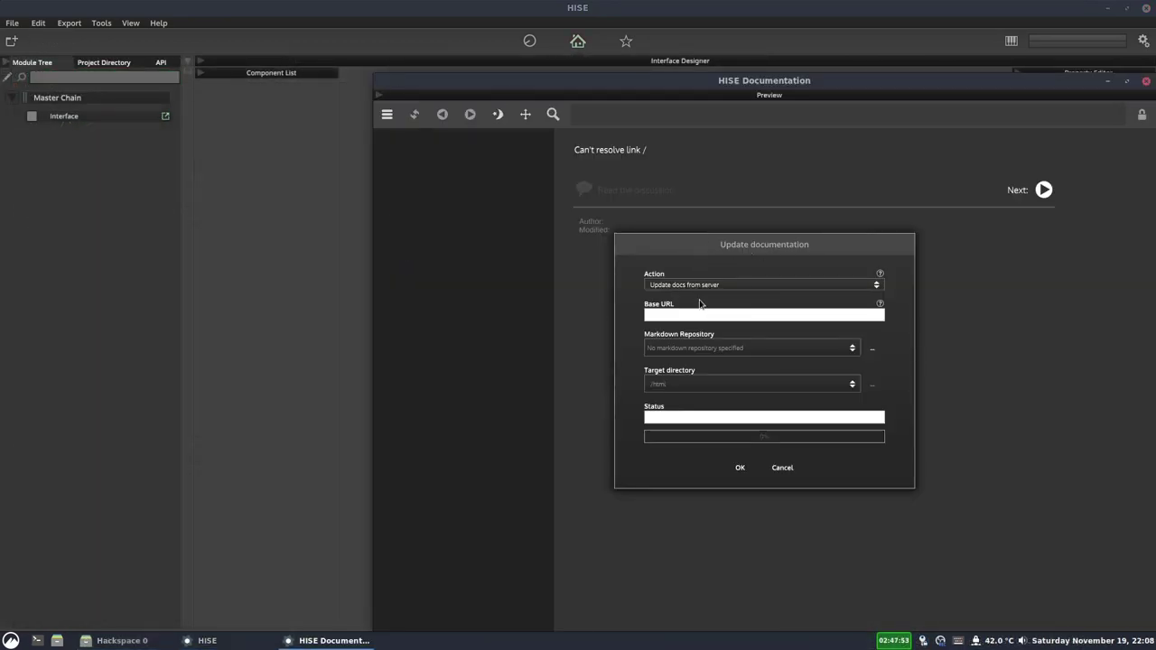
- Confirm updating the documentation from the server
click(739, 477)
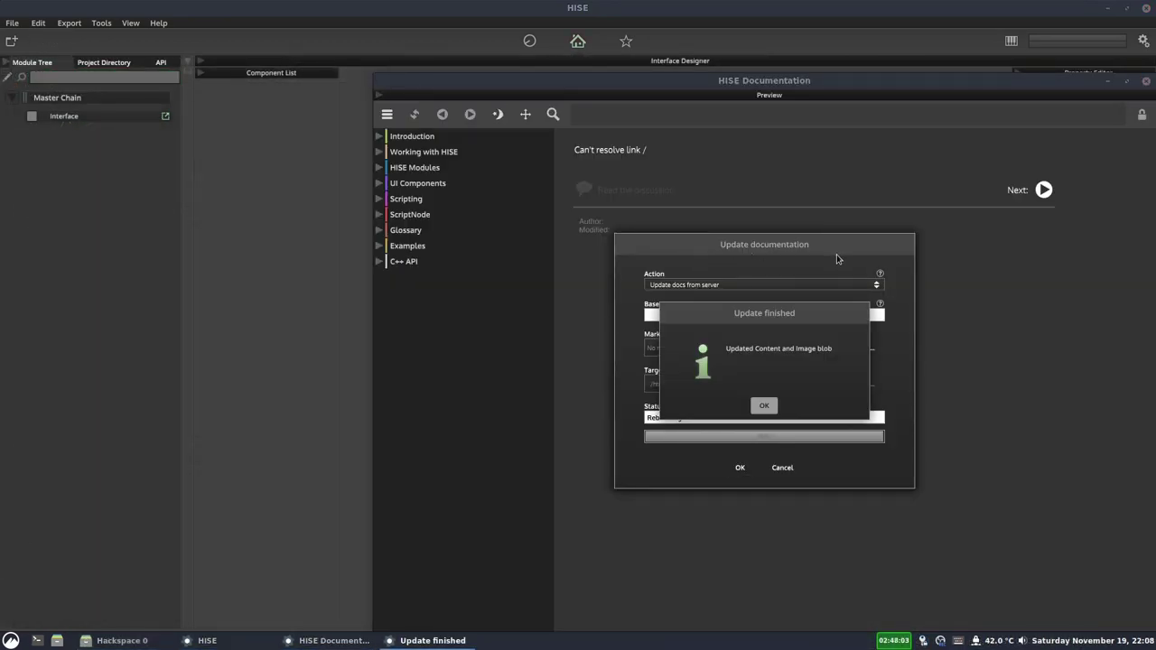